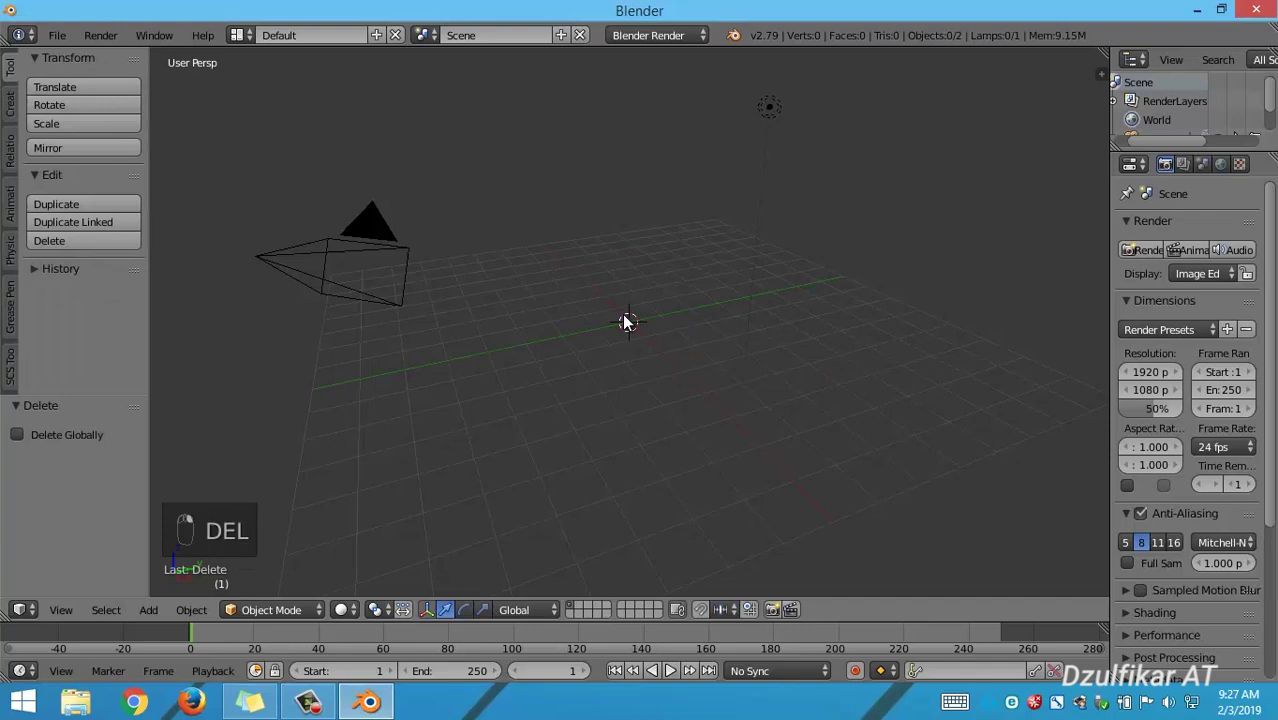
- Choose Wavefront (.obj) from File > Import to reach the OBJ file browser
left_click_drag(73, 43, 135, 397)
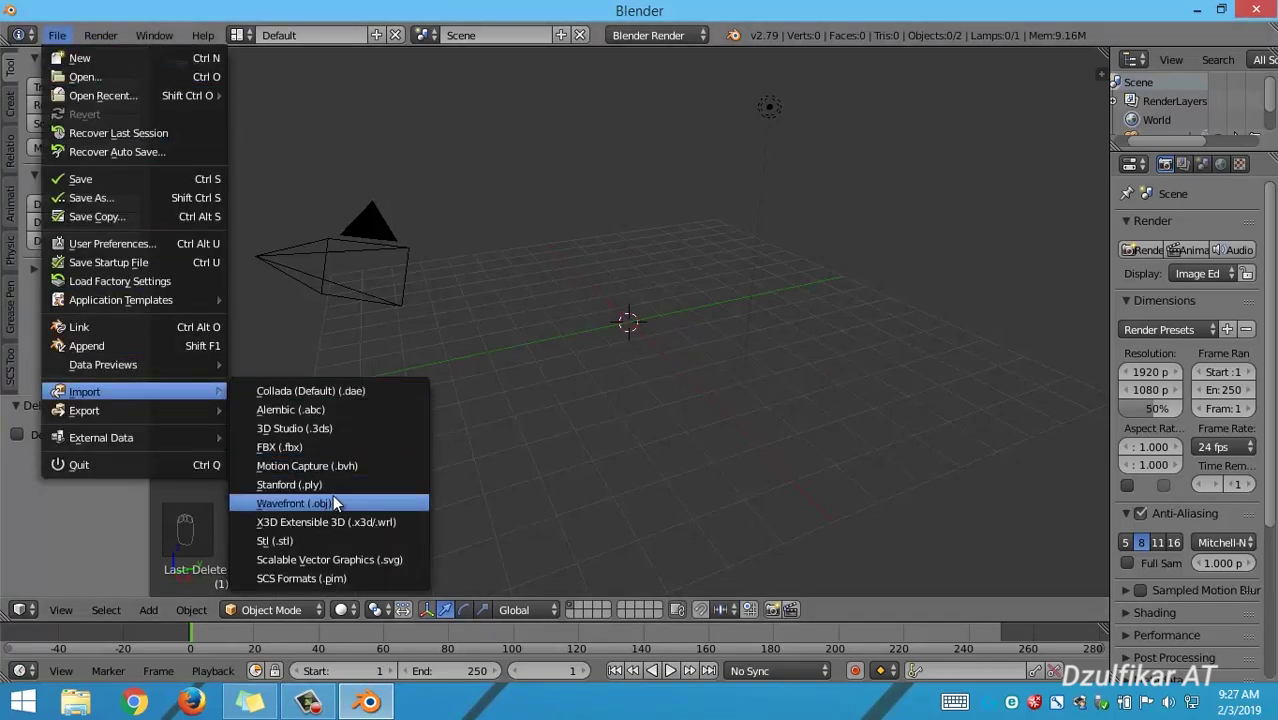
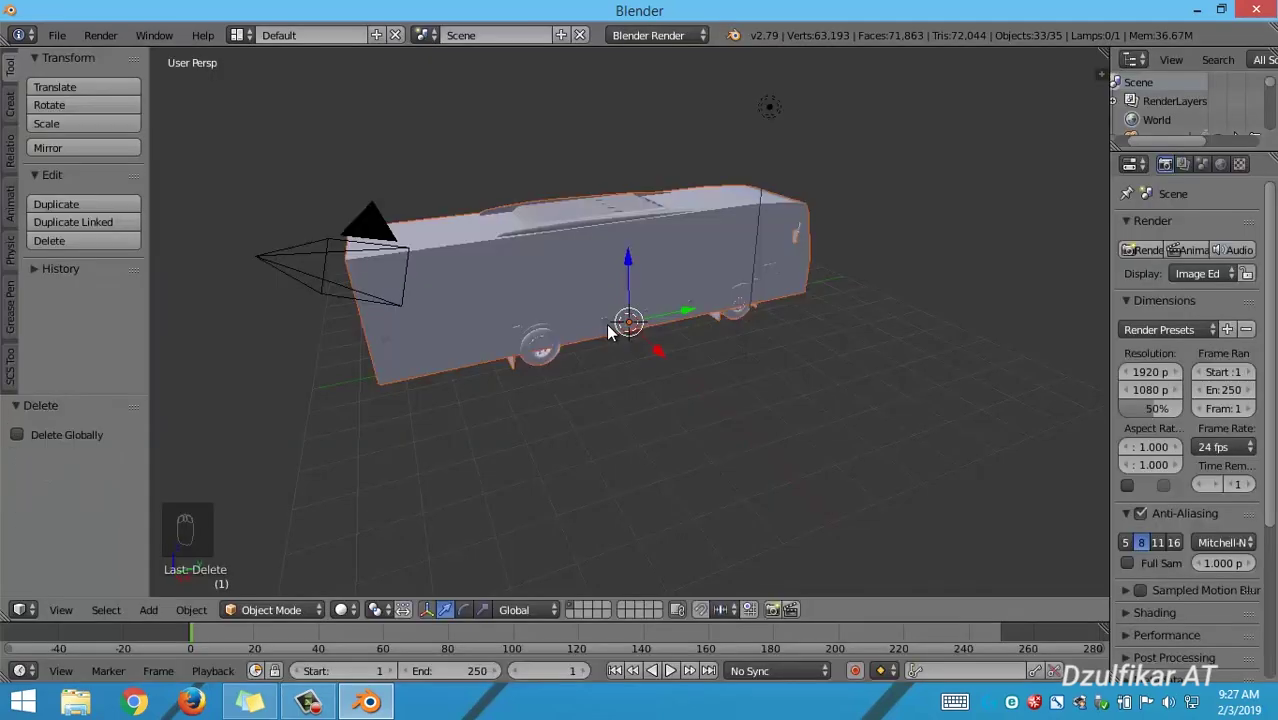
- Inspect the imported 35-object bus from the front and deselect every part with A
left_click_drag(481, 340, 558, 339)
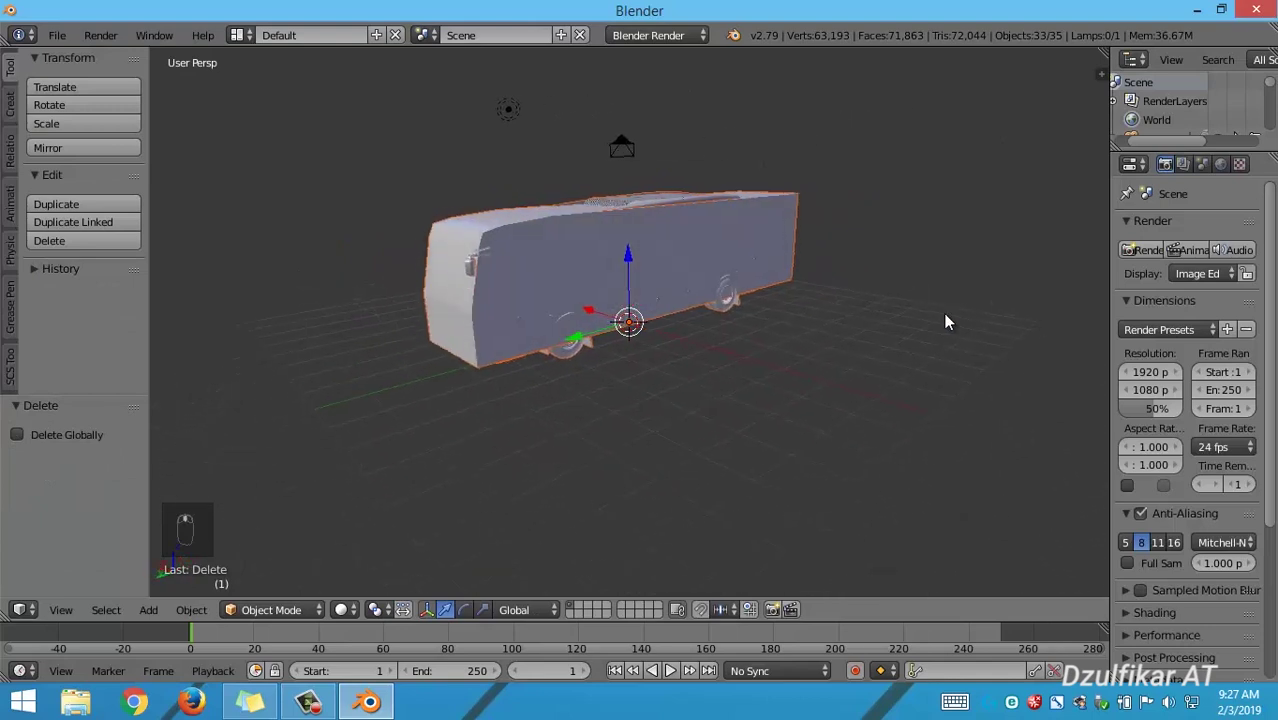
left_click_drag(704, 343, 643, 328)
key("Tab")
key("a")
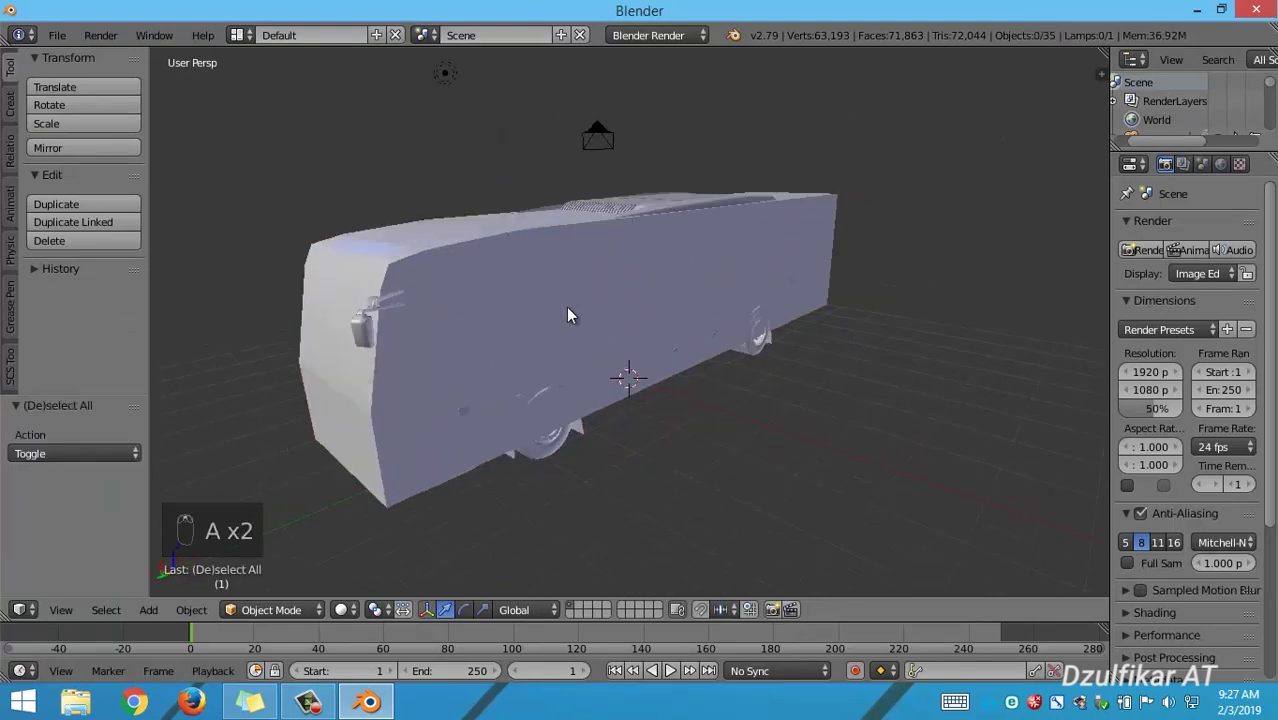
middle_click(687, 321)
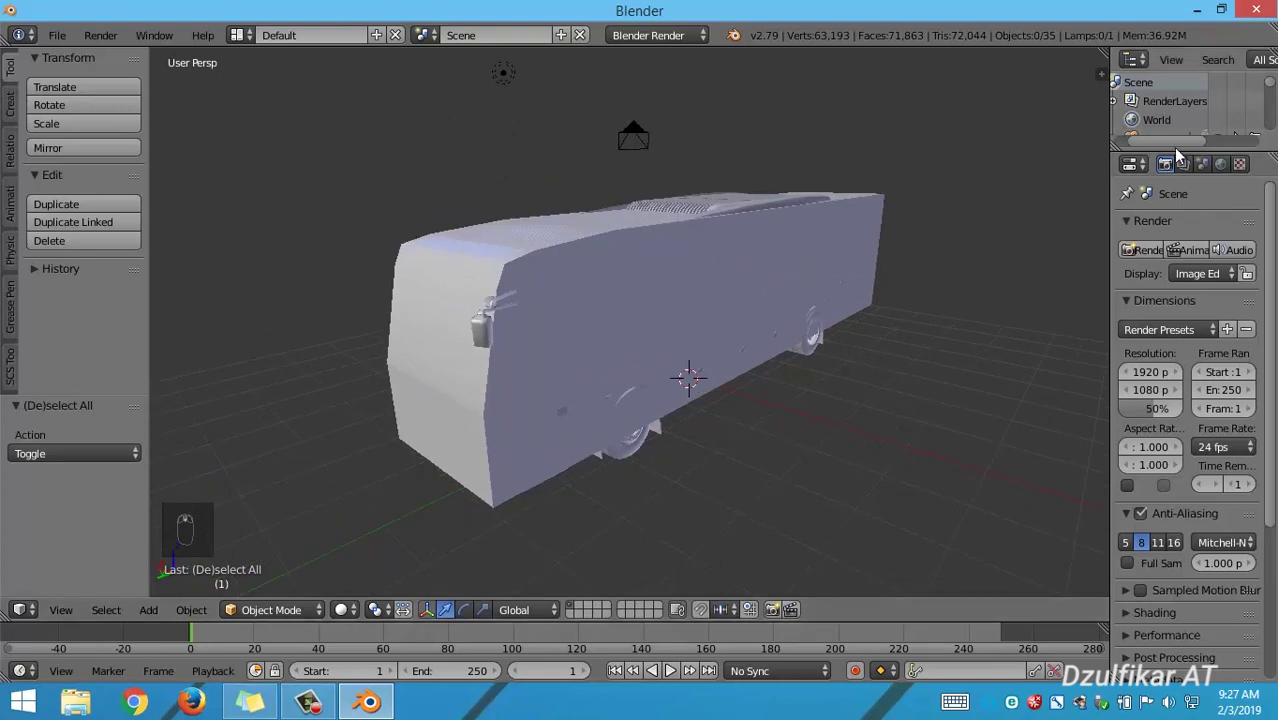
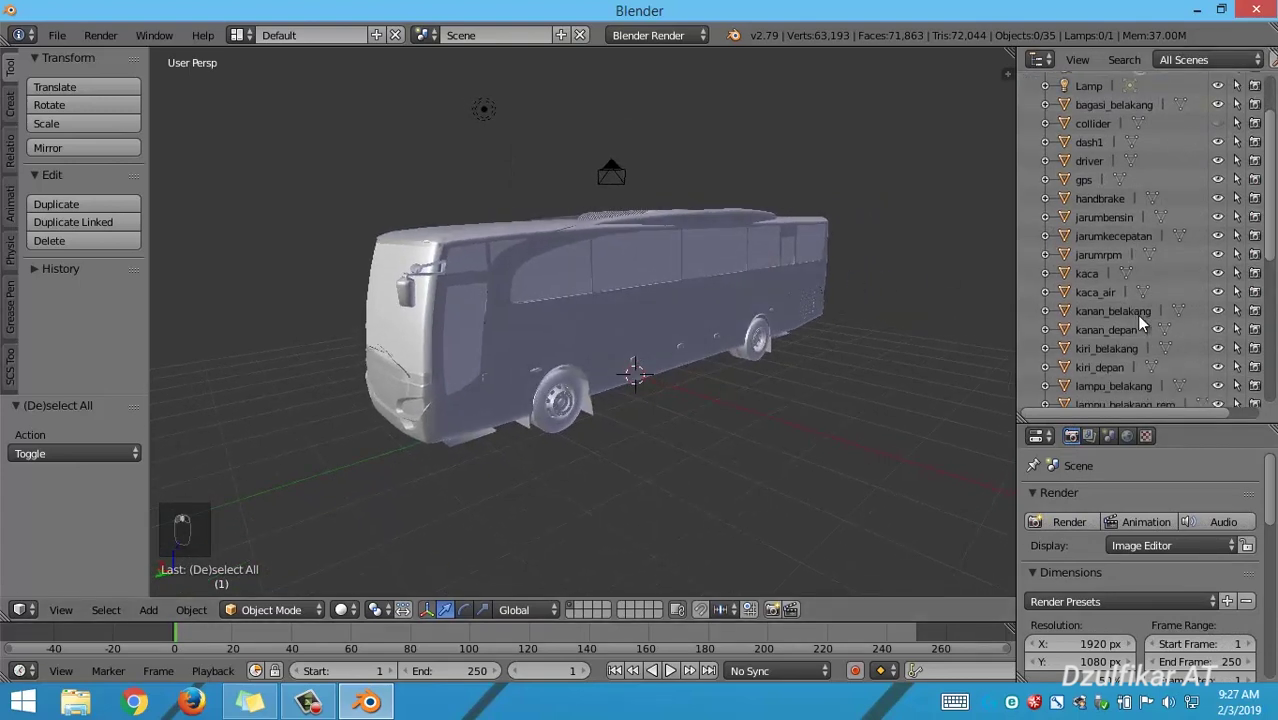
- Move the origins of wheels kiri_depan and kiri_belakang to their own centres of mass
left_click_drag(1115, 369, 835, 362)
key("ctrl+shift+alt+c")
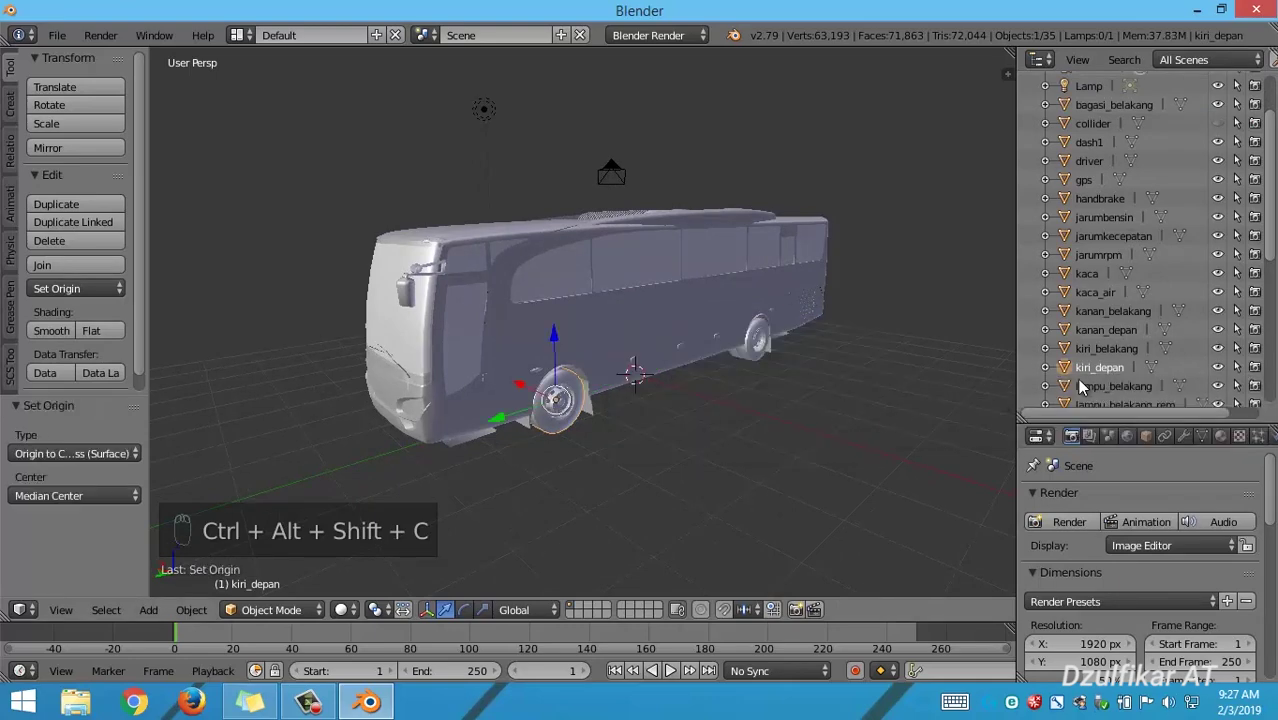
left_click_drag(1113, 356, 753, 376)
key("ctrl+shift+alt+c")
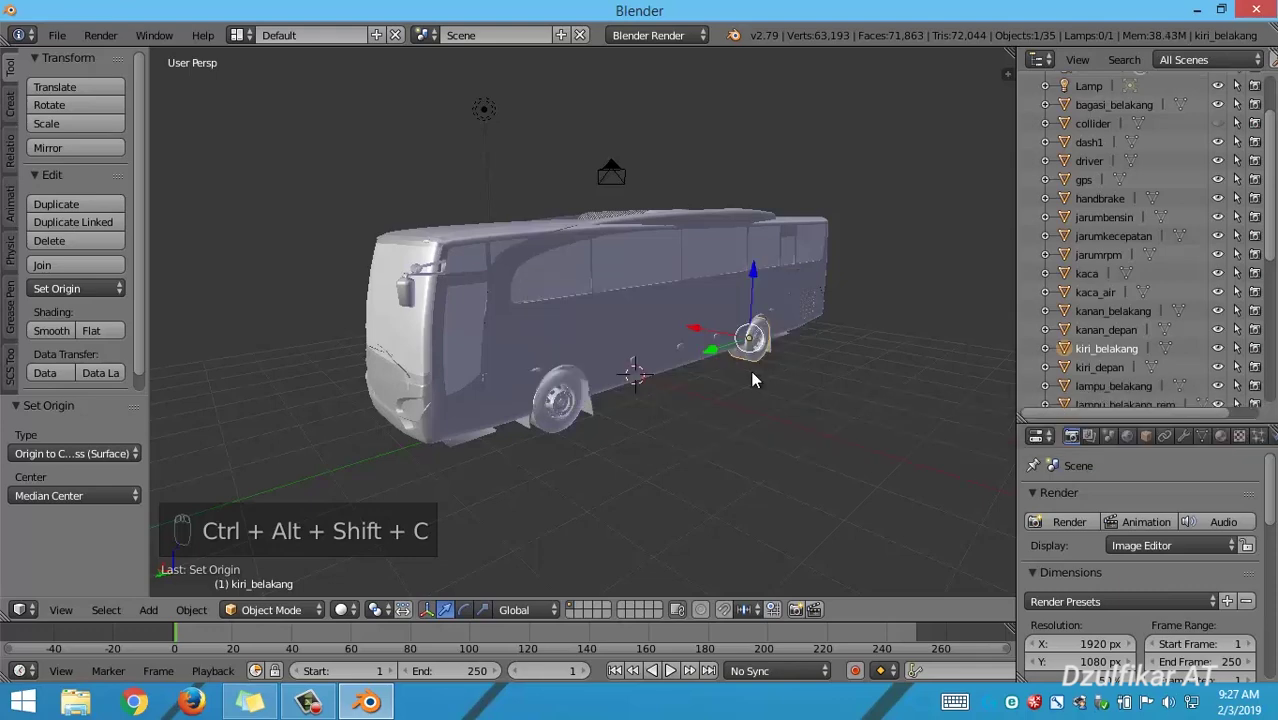
- Centre the origin of kanan_depan and select kanan_belakang on the bus's other side
left_click(1115, 335)
left_click_drag(493, 330, 747, 338)
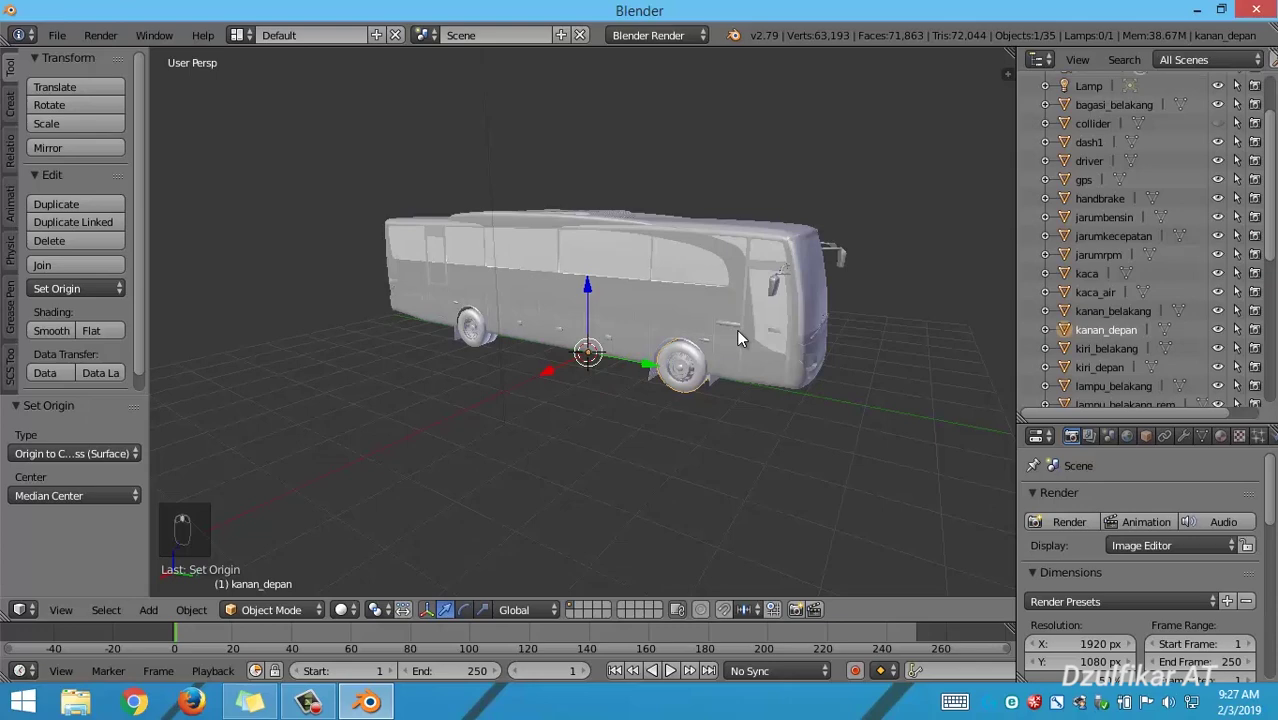
key("ctrl+shift+alt+c")
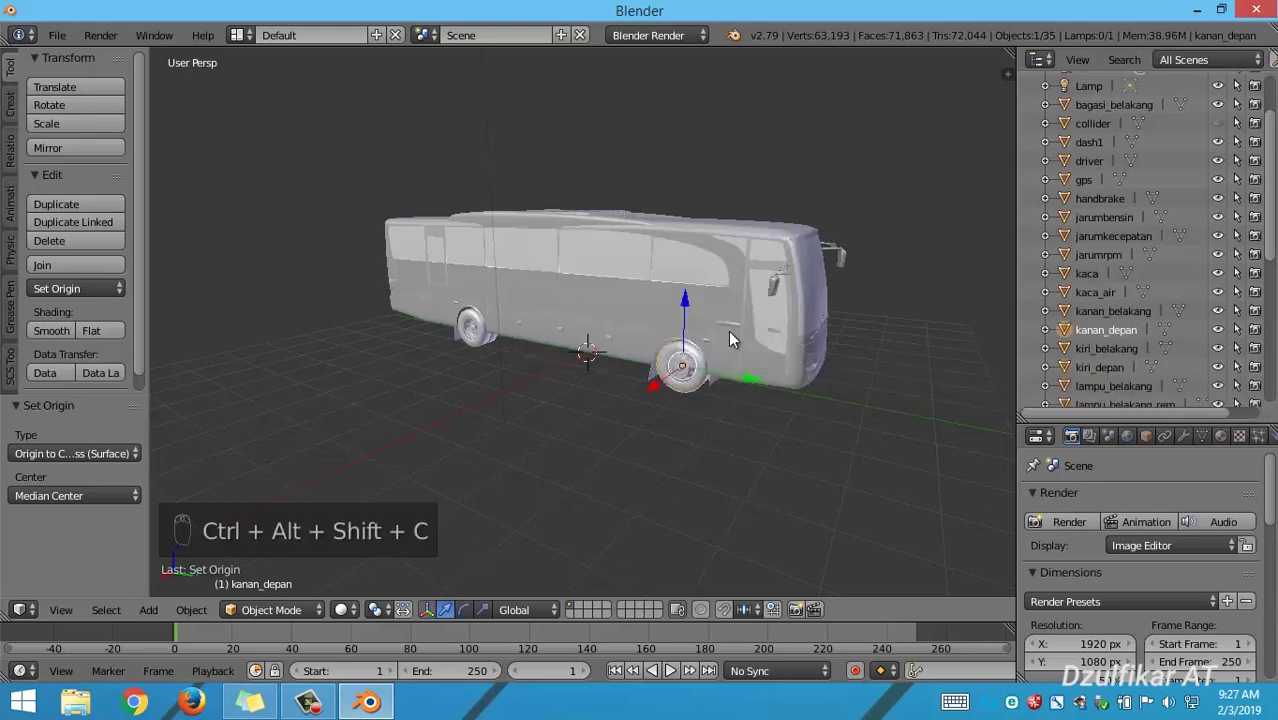
left_click_drag(1103, 310, 604, 264)
- Centre kanan_belakang's origin, then choose FBX (.fbx) from File > Export
key("ctrl+shift+alt+c")
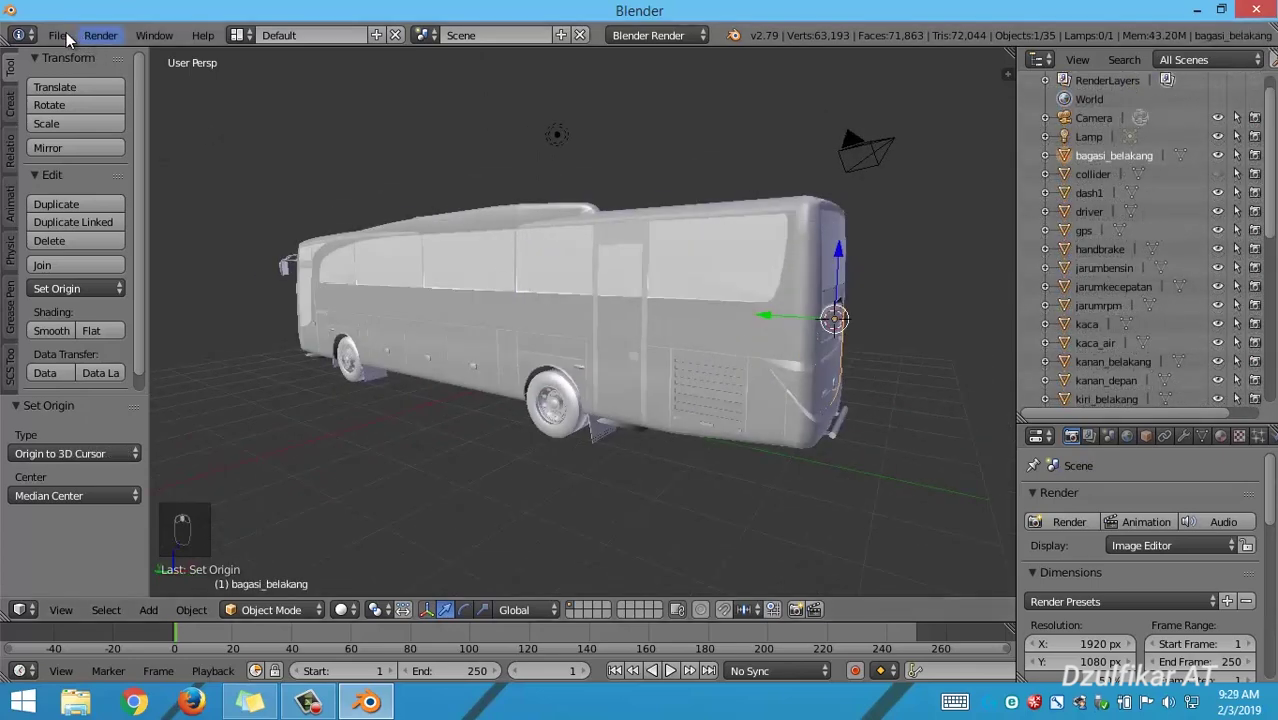
left_click_drag(59, 37, 145, 410)
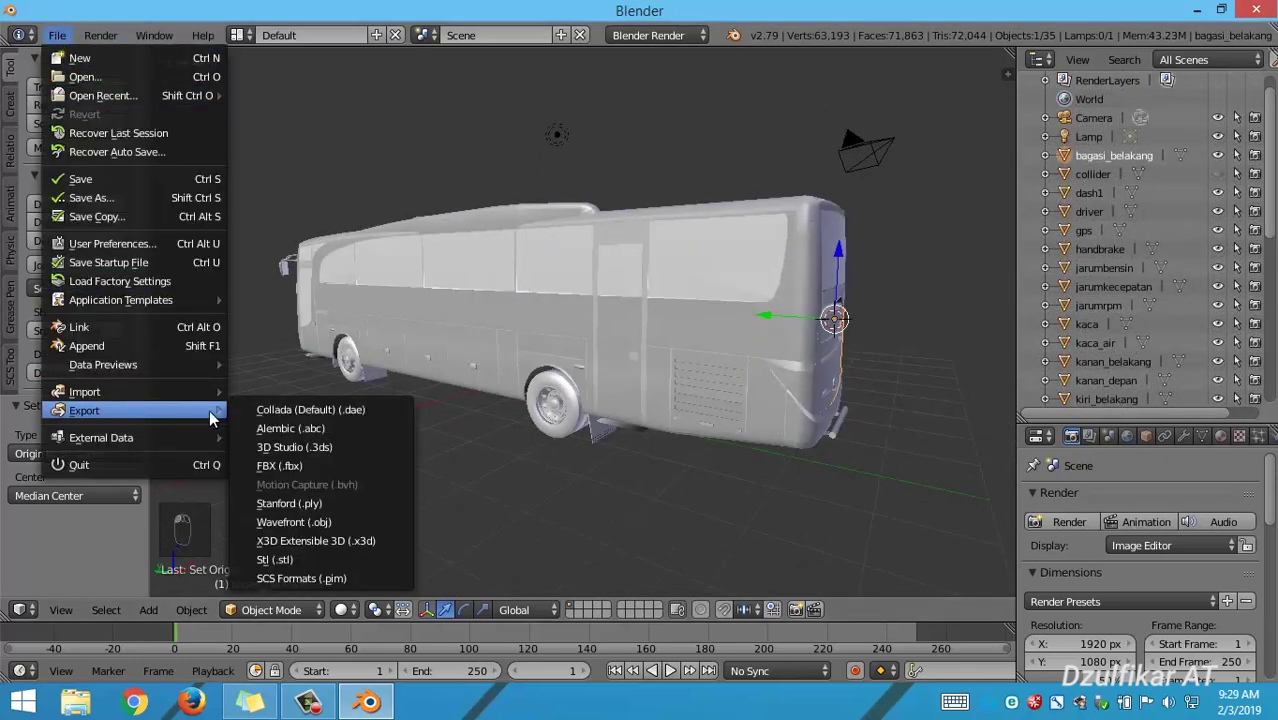